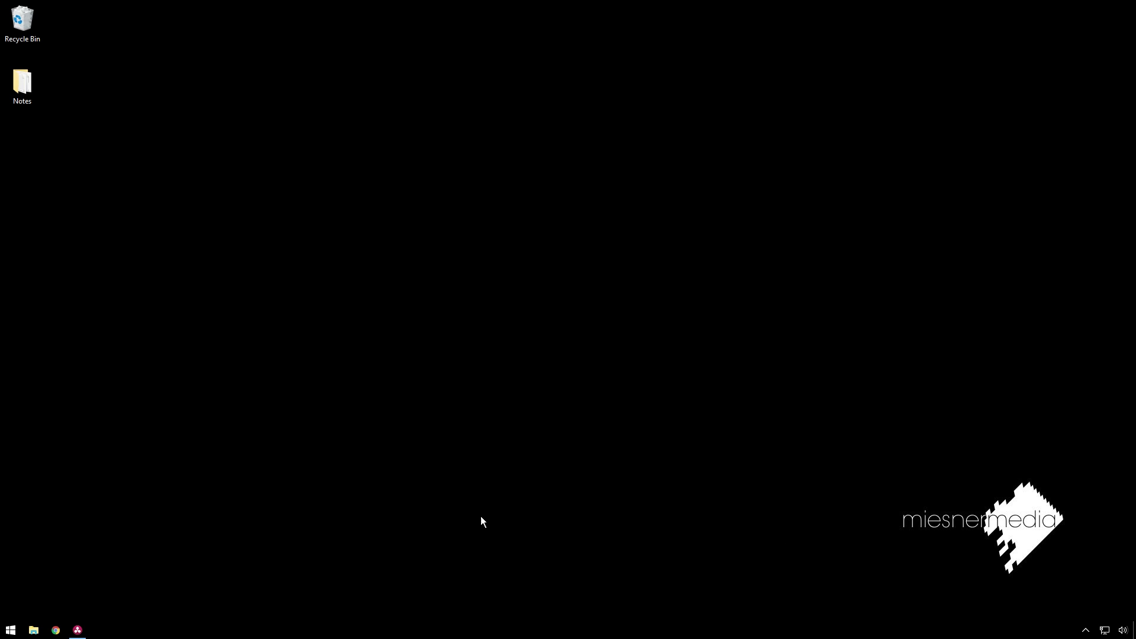
# Switch to the Color page with the Tuts 2 portrait clip loaded
pyautogui.click(87, 630)
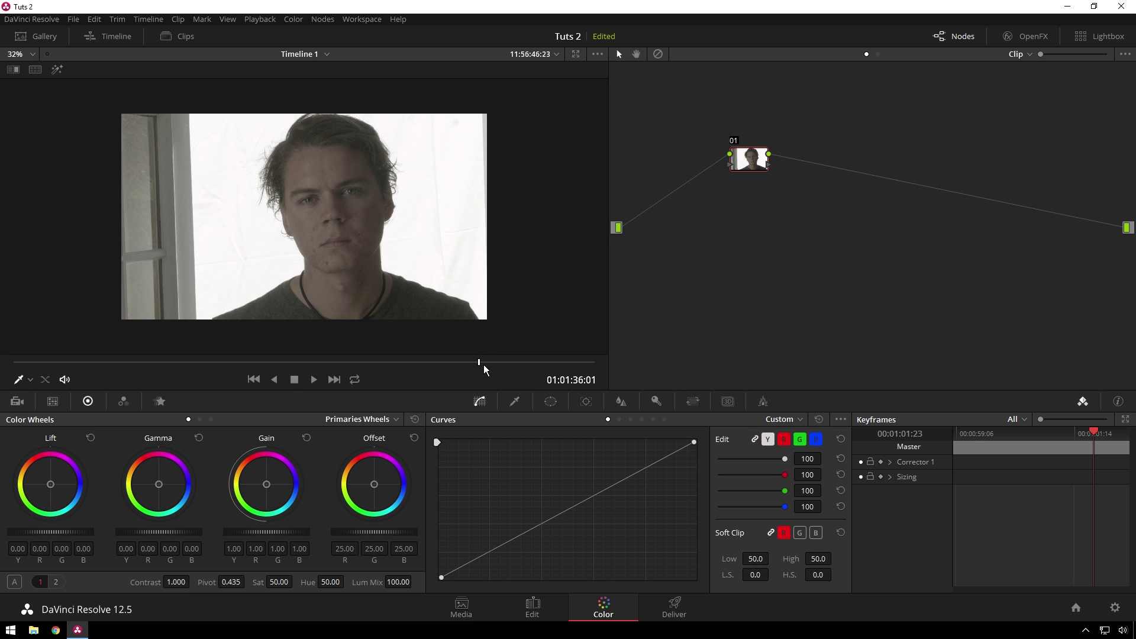
# Add a serial node after node 01 with Alt+S
pyautogui.click(485, 371)
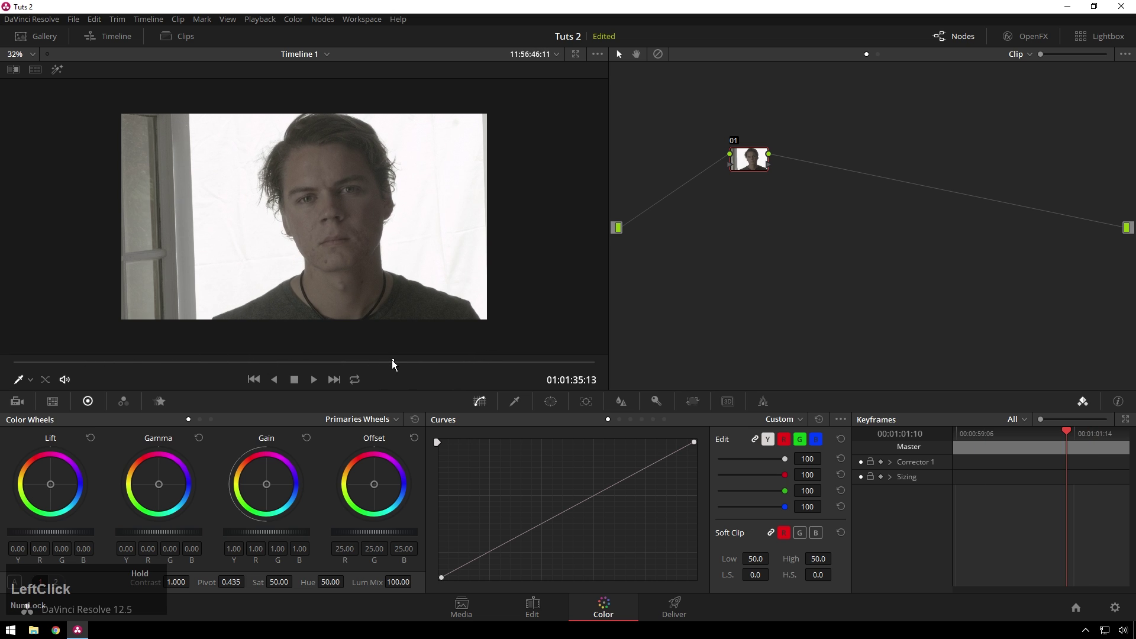
pyautogui.click(745, 170)
pyautogui.press('alt+s')
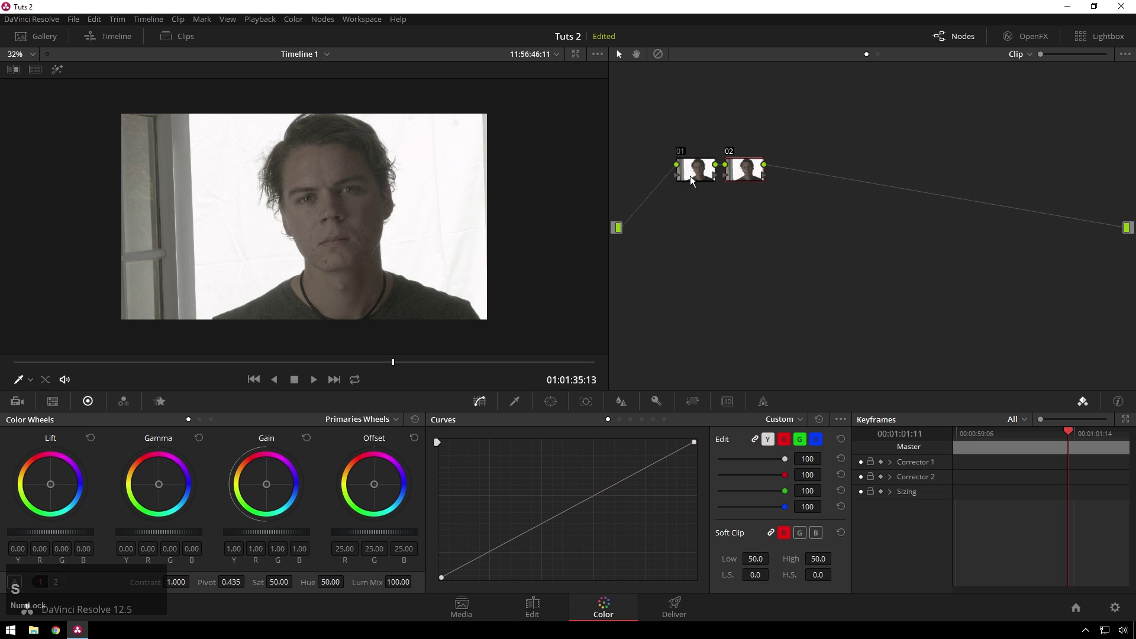
# Label the new second node 'matte'
pyautogui.click(749, 180)
pyautogui.rightClick(775, 189)
pyautogui.click(828, 211)
pyautogui.write('matte')
pyautogui.press('Return')
# Draw a closed Curve window point by point around the man's head and shoulders, excluding the door
pyautogui.click(786, 171)
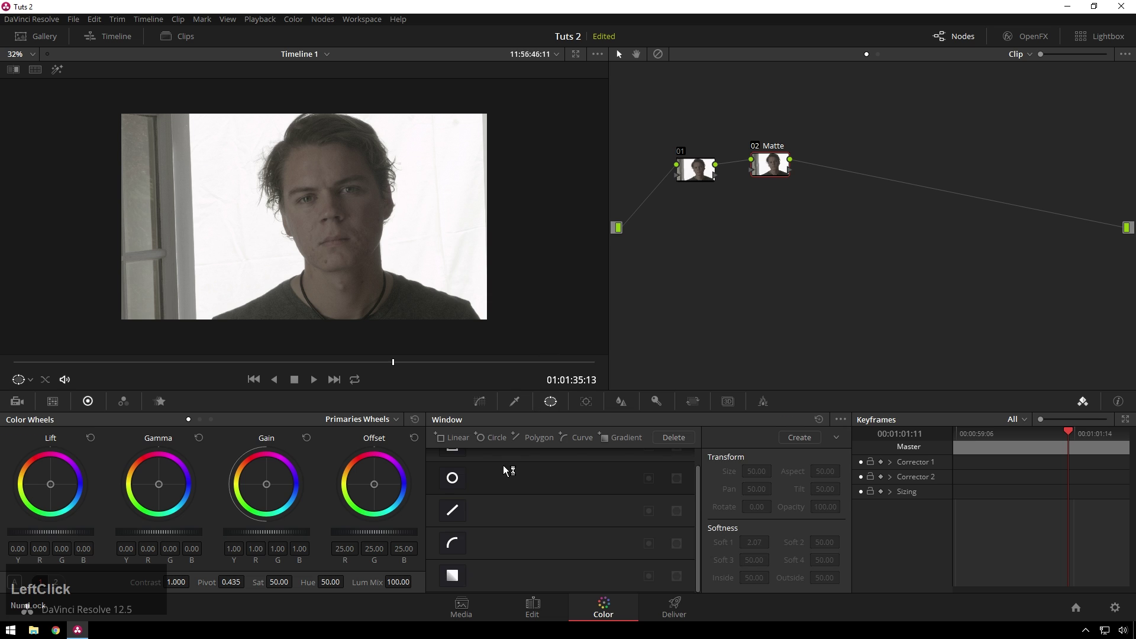
pyautogui.click(463, 552)
pyautogui.scroll(-3)
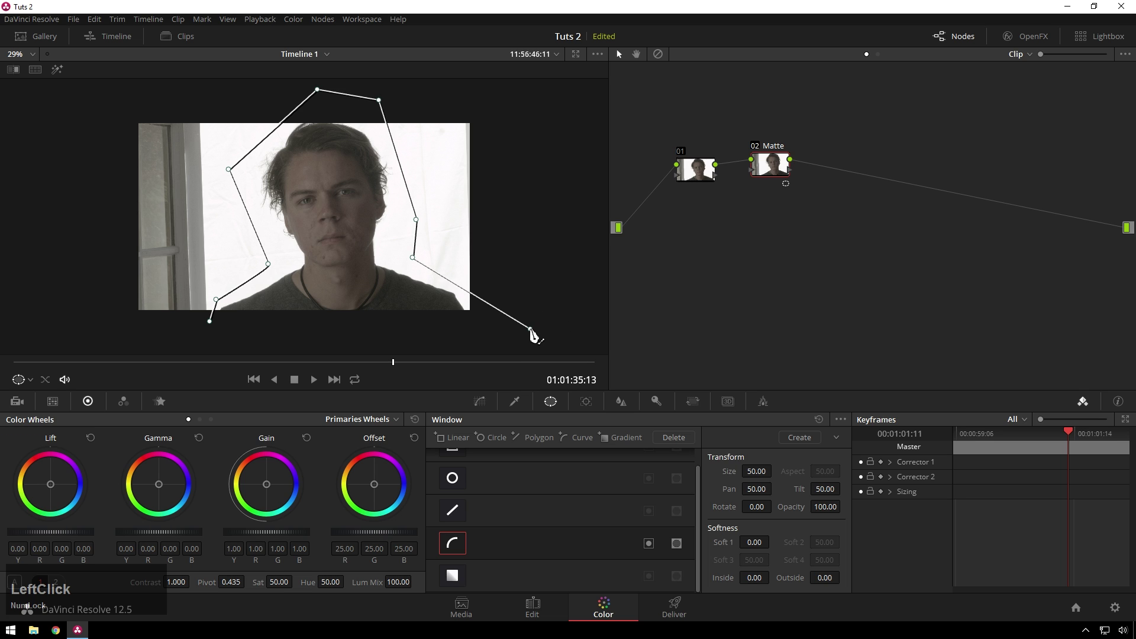
pyautogui.click(218, 328)
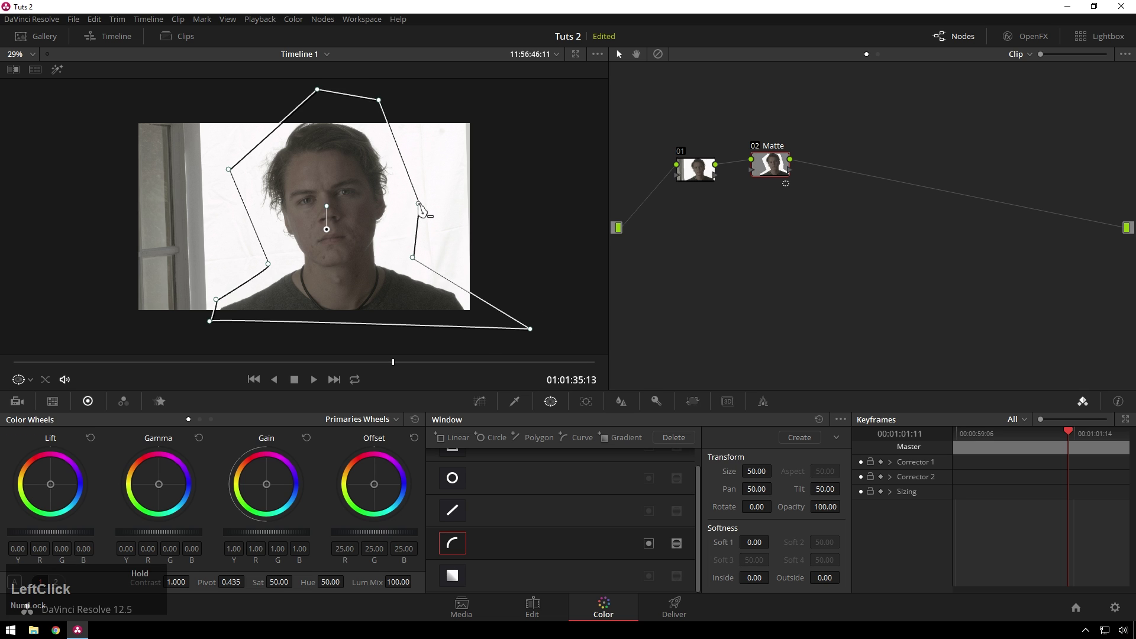
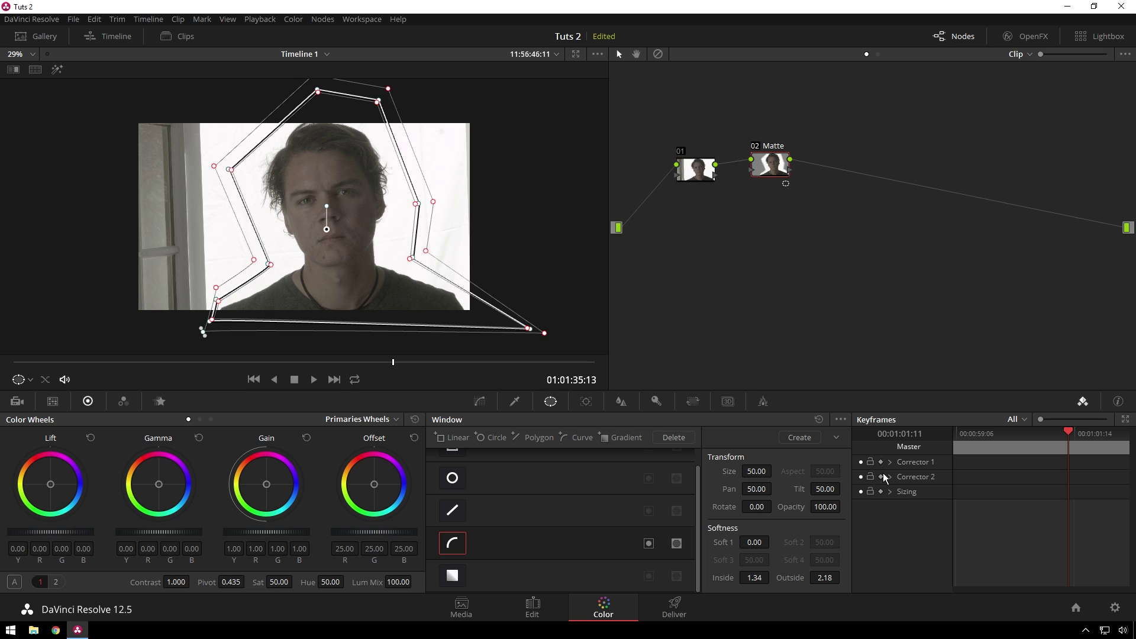
# Enable window keyframing for the Matte node and jump to the clip's first frame
pyautogui.click(888, 481)
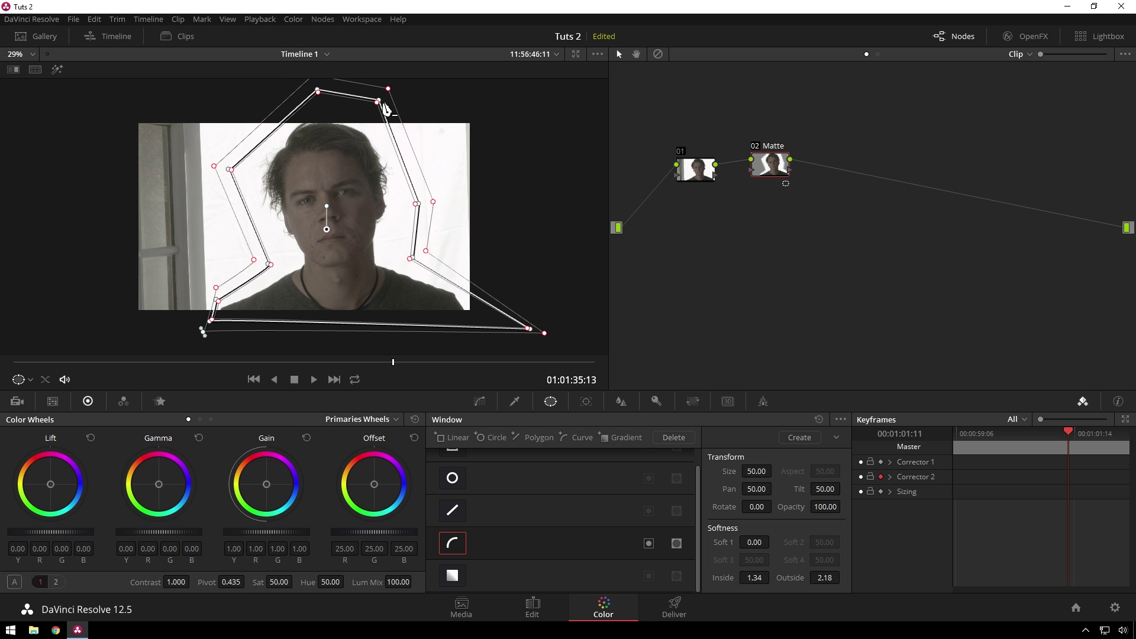
pyautogui.click(385, 104)
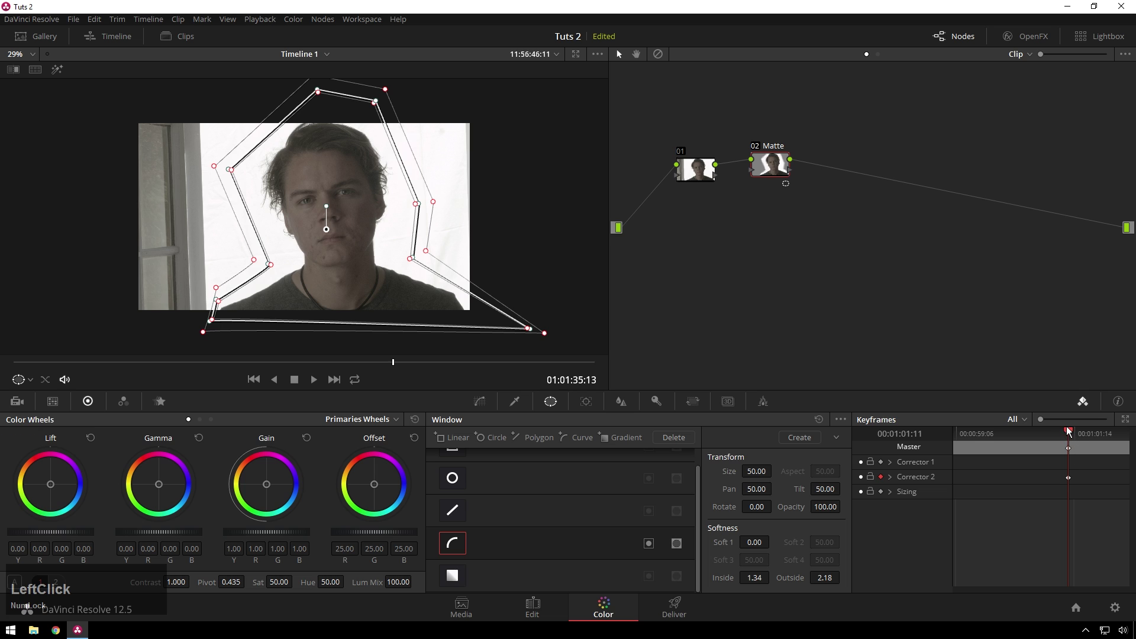
pyautogui.click(1068, 435)
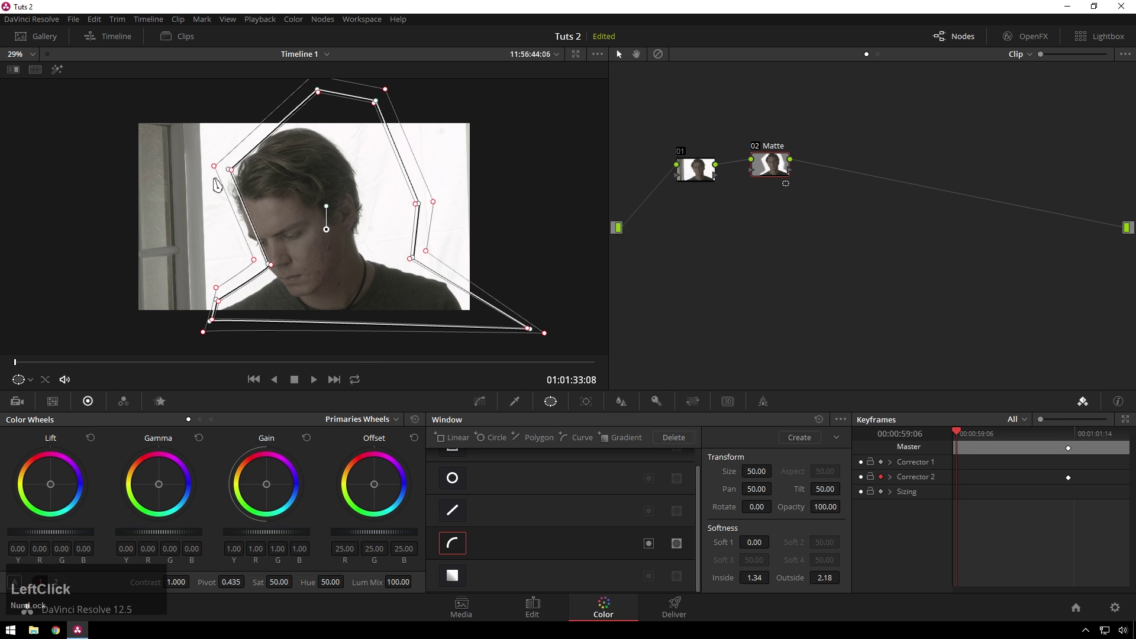
# Reshape the curve points over the lowered head, then check the matte at the clip's end
pyautogui.click(231, 172)
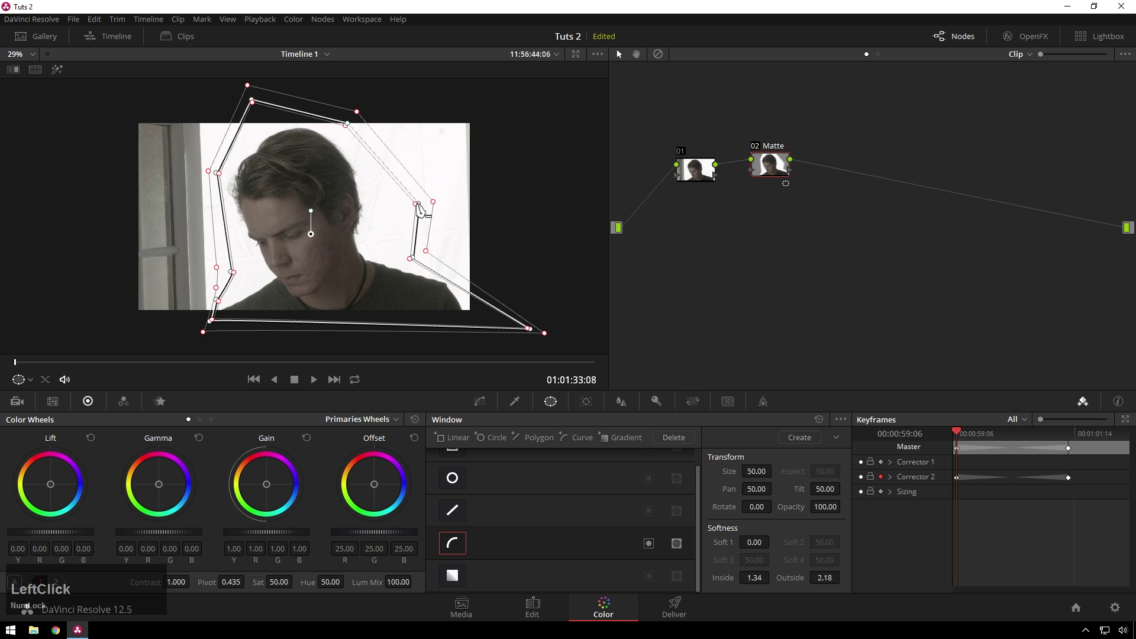
pyautogui.click(237, 275)
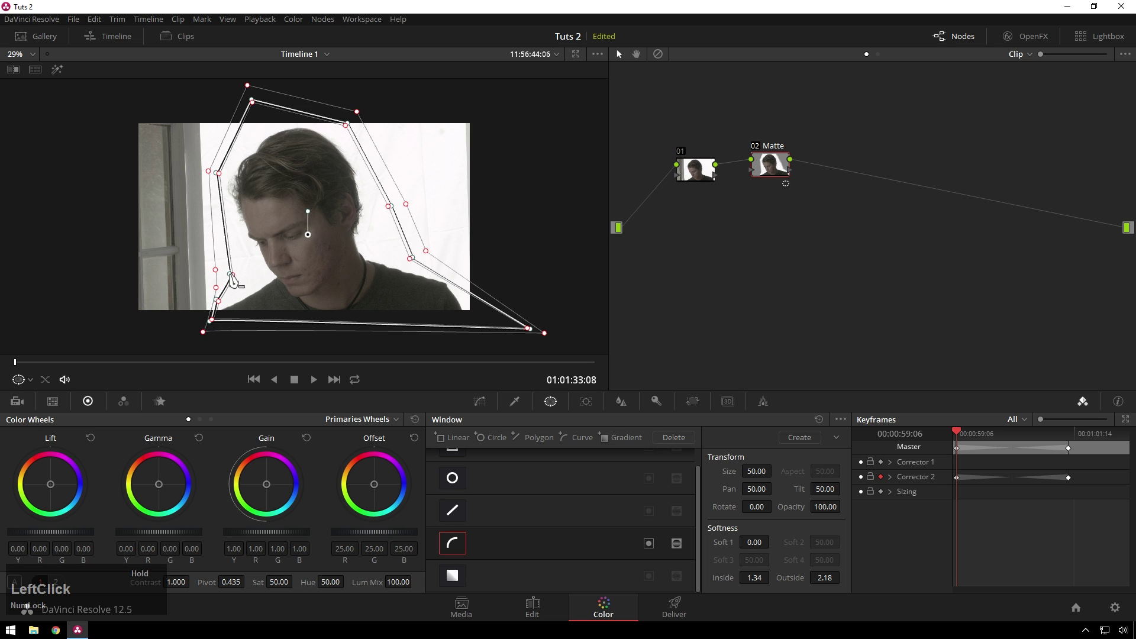
pyautogui.click(258, 104)
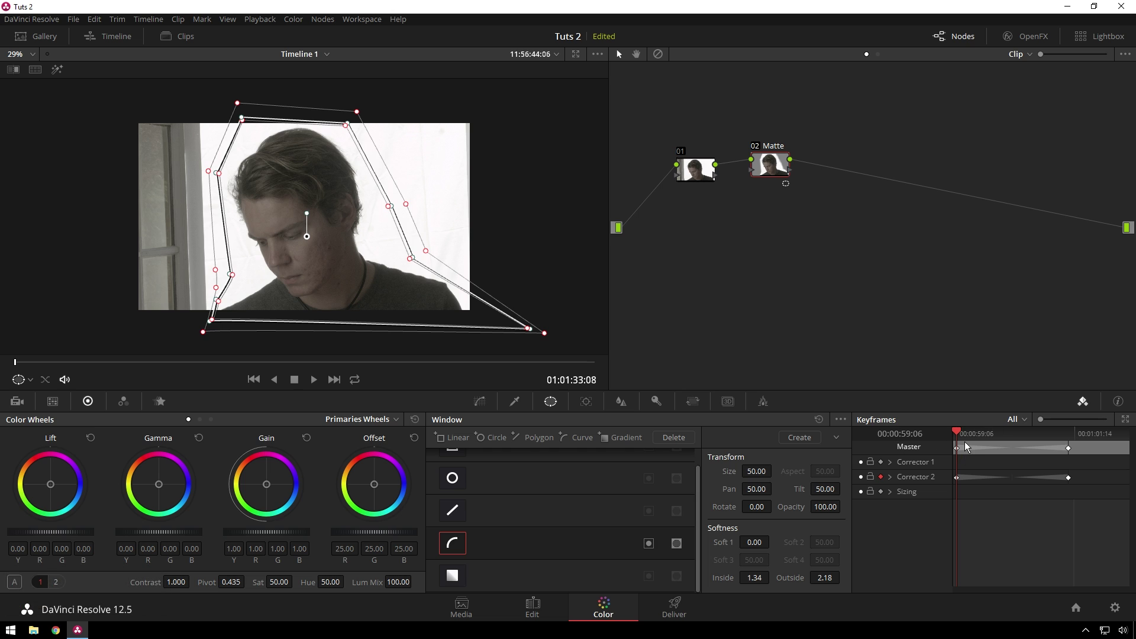
pyautogui.click(976, 436)
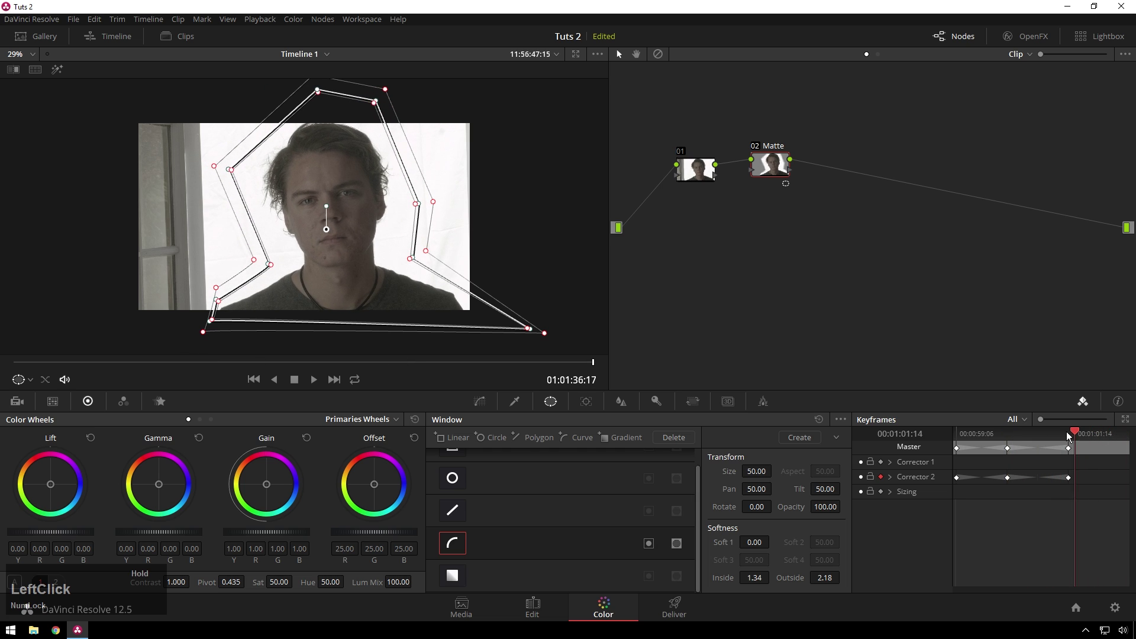
# Add an alpha output to the node graph
pyautogui.click(772, 182)
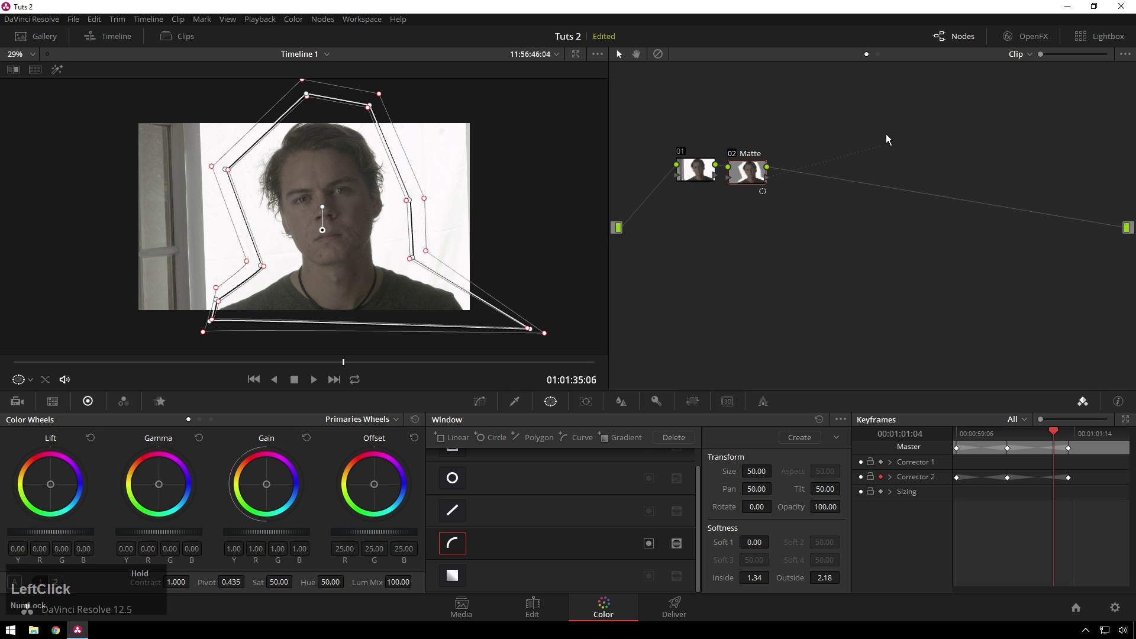
pyautogui.rightClick(805, 215)
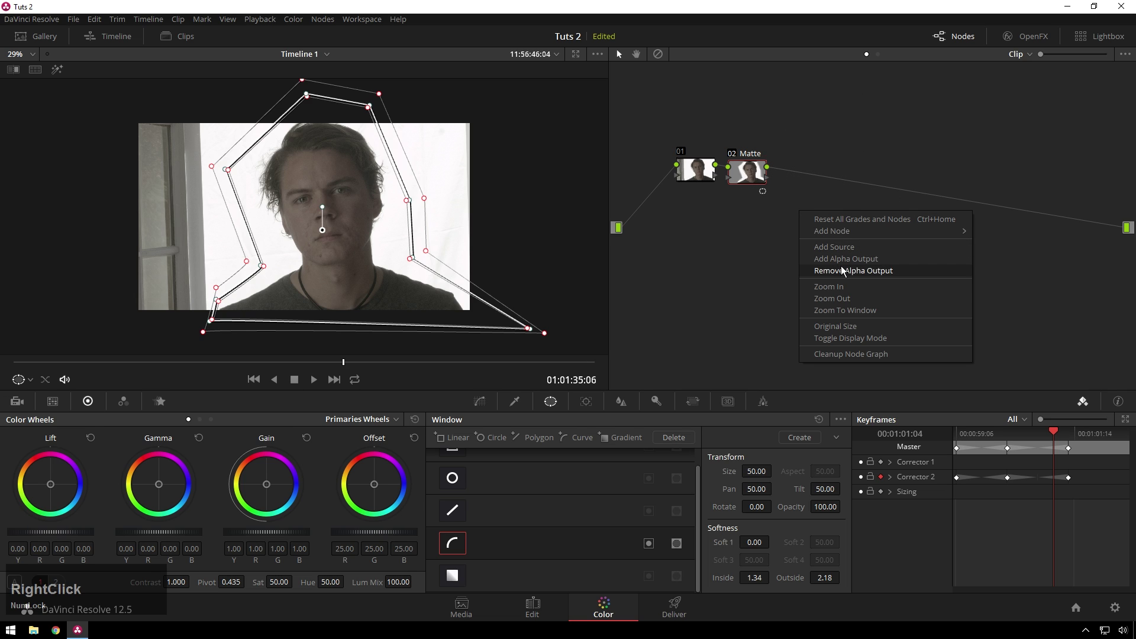
pyautogui.click(847, 264)
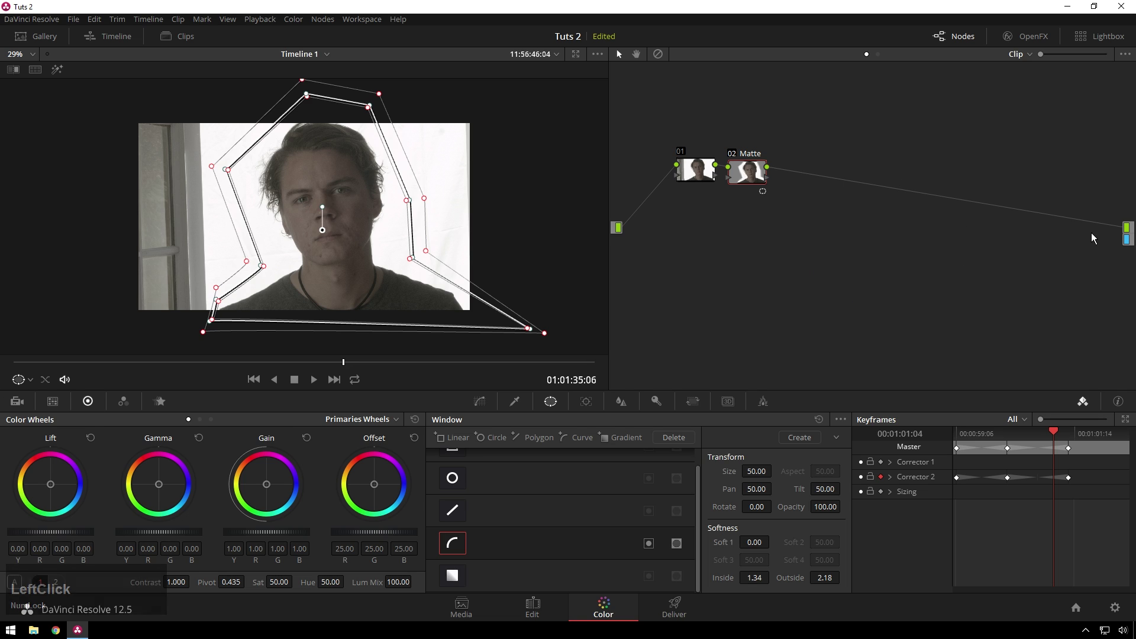
# Connect the Matte node's key output to the alpha output and check the result
pyautogui.click(1134, 245)
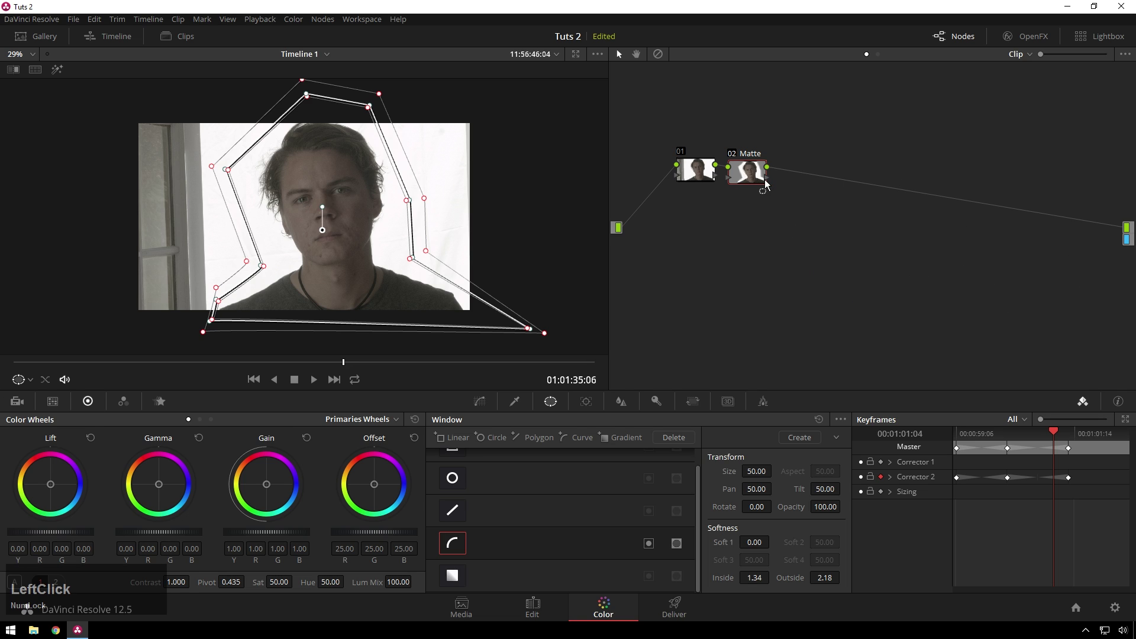
pyautogui.click(771, 181)
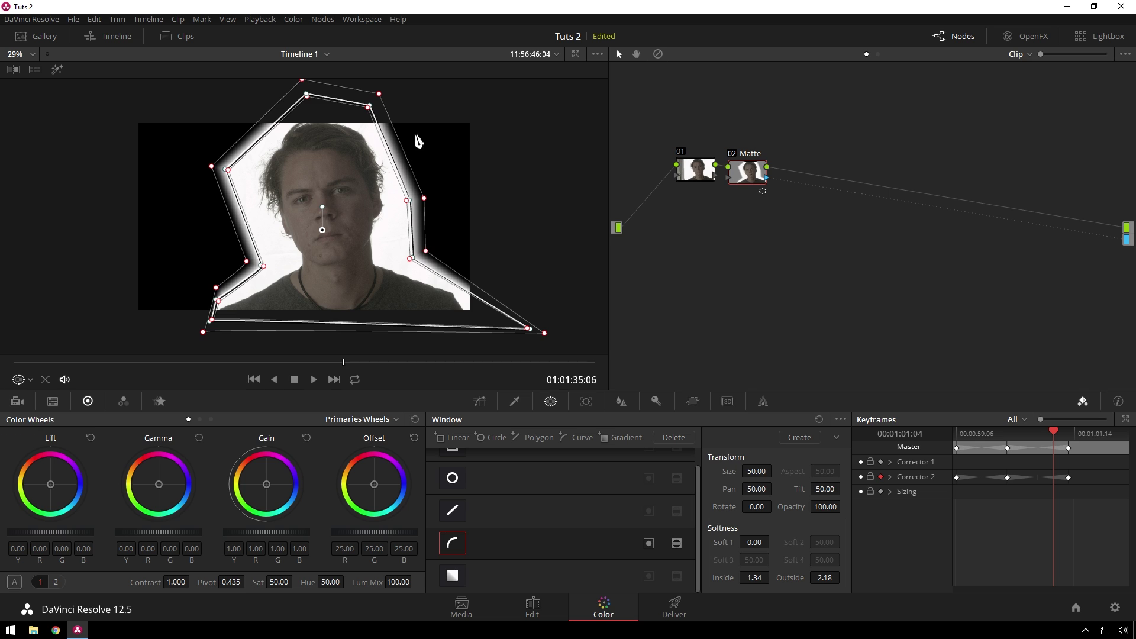
pyautogui.click(816, 283)
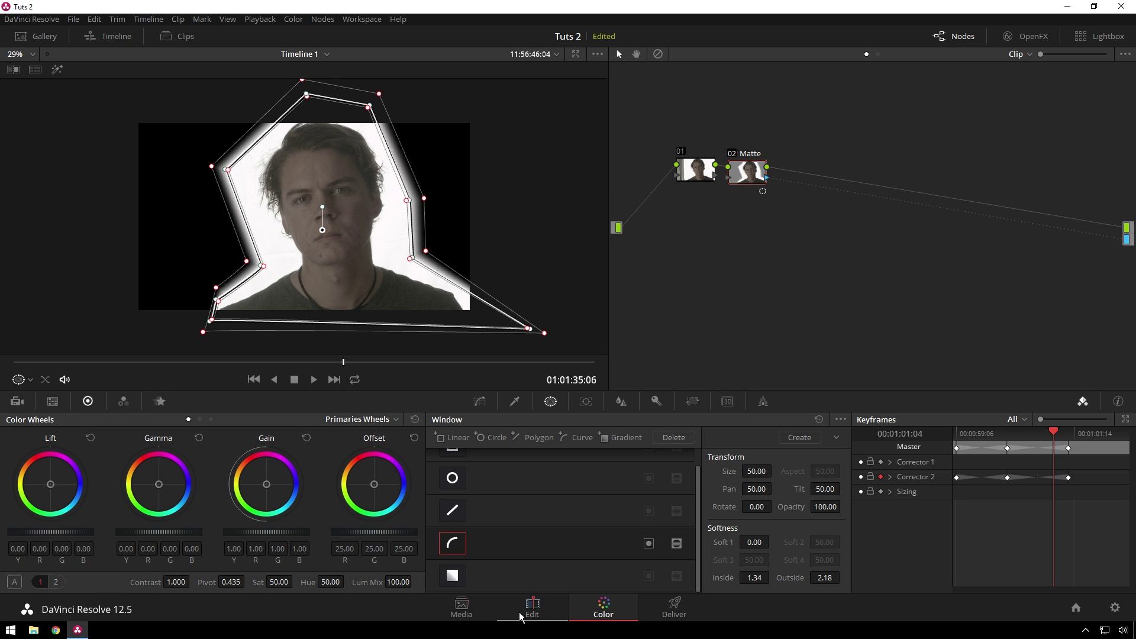
# On the Edit page, place a Solid Color generator on V1 beneath the portrait clip
pyautogui.click(540, 613)
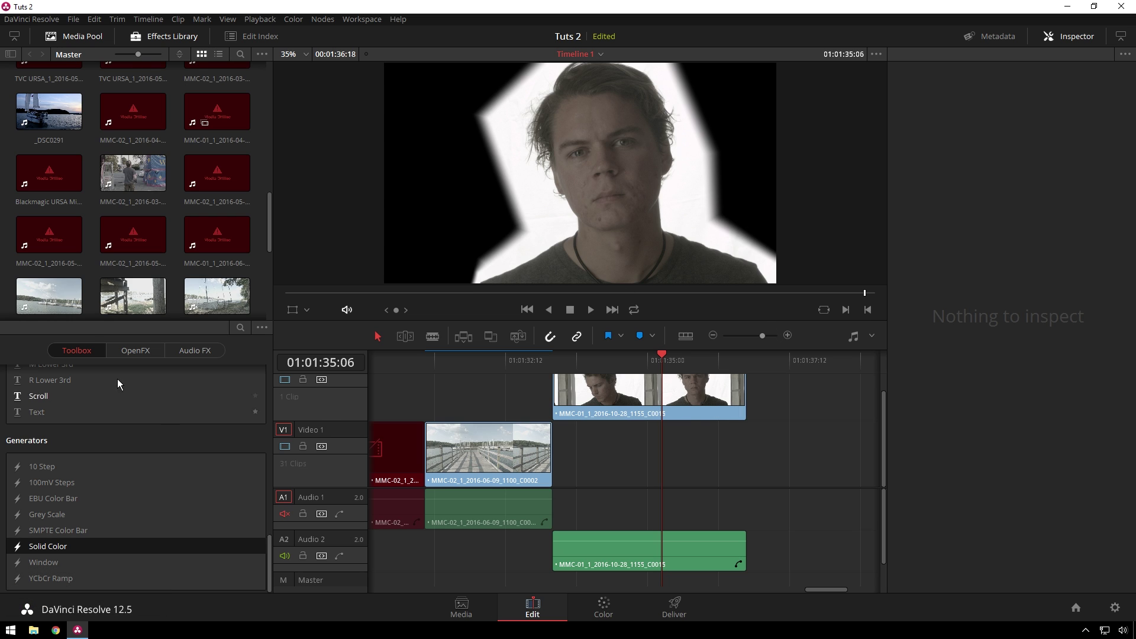
pyautogui.click(172, 53)
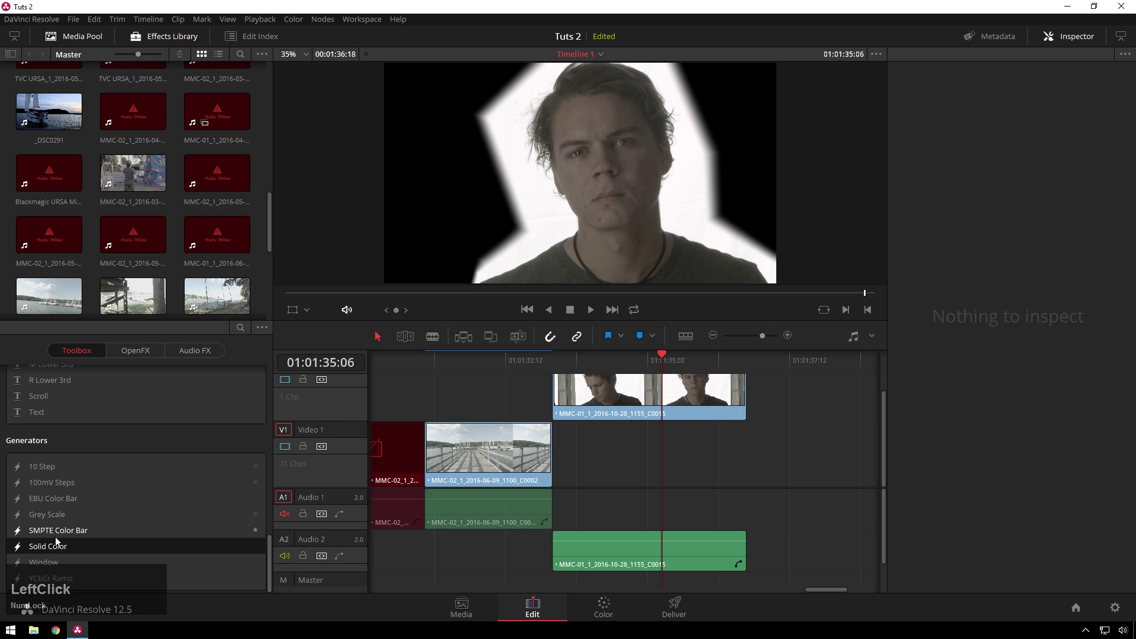
pyautogui.click(50, 558)
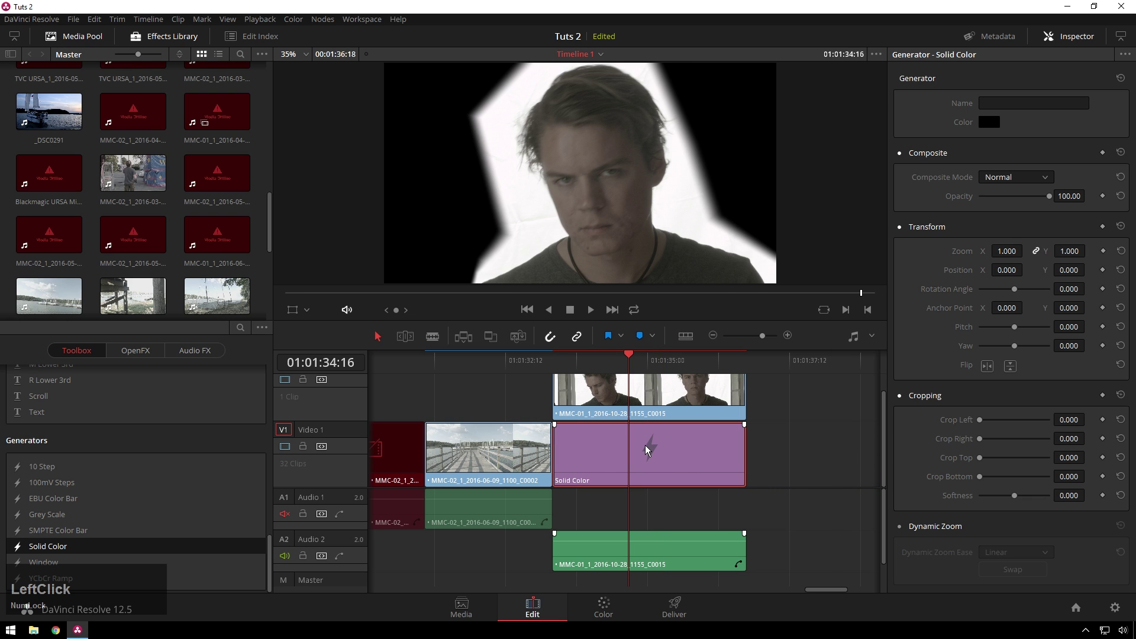
# Set the solid colour to white in the Inspector and return to the Color page
pyautogui.click(990, 121)
pyautogui.click(709, 422)
pyautogui.click(682, 366)
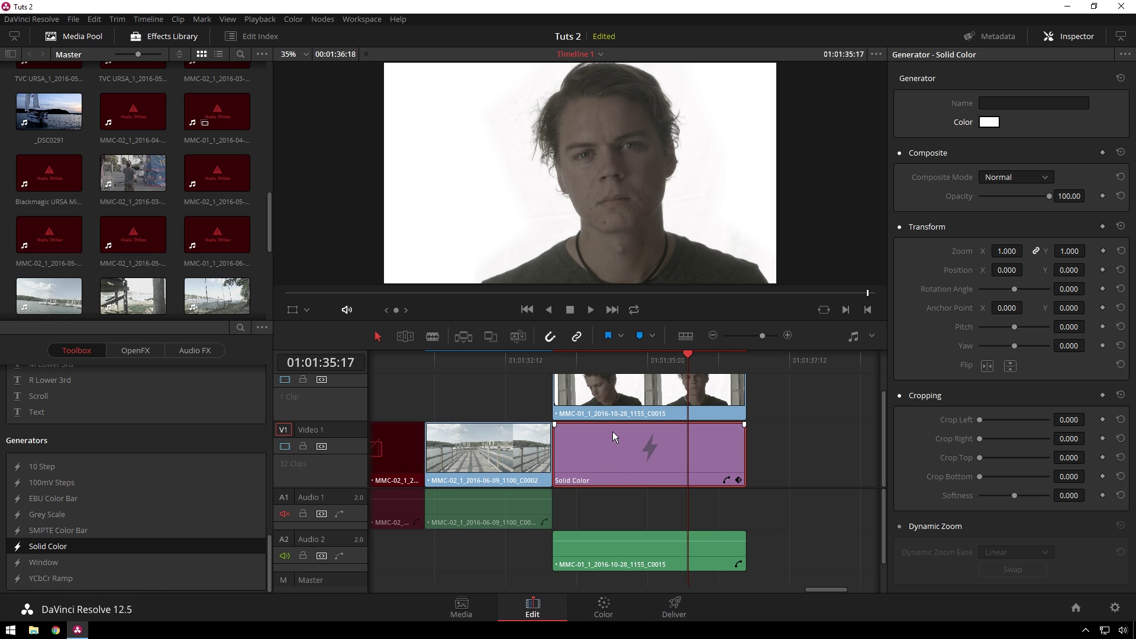
pyautogui.click(626, 630)
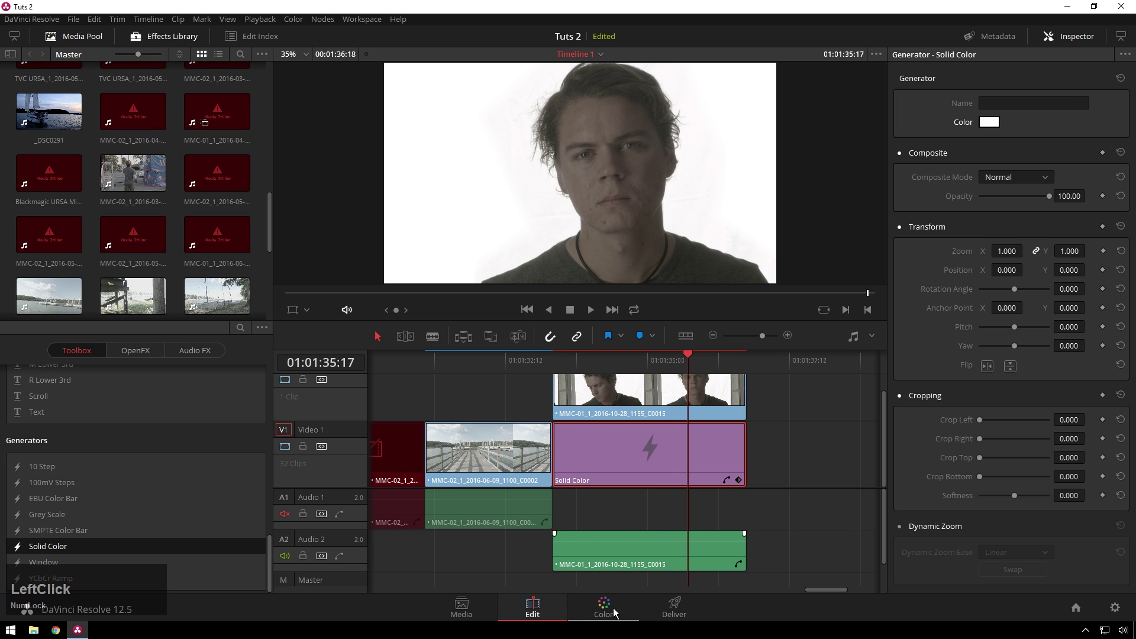
# On node 01, raise the Gain master to 1.02 to brighten the whites
pyautogui.click(780, 265)
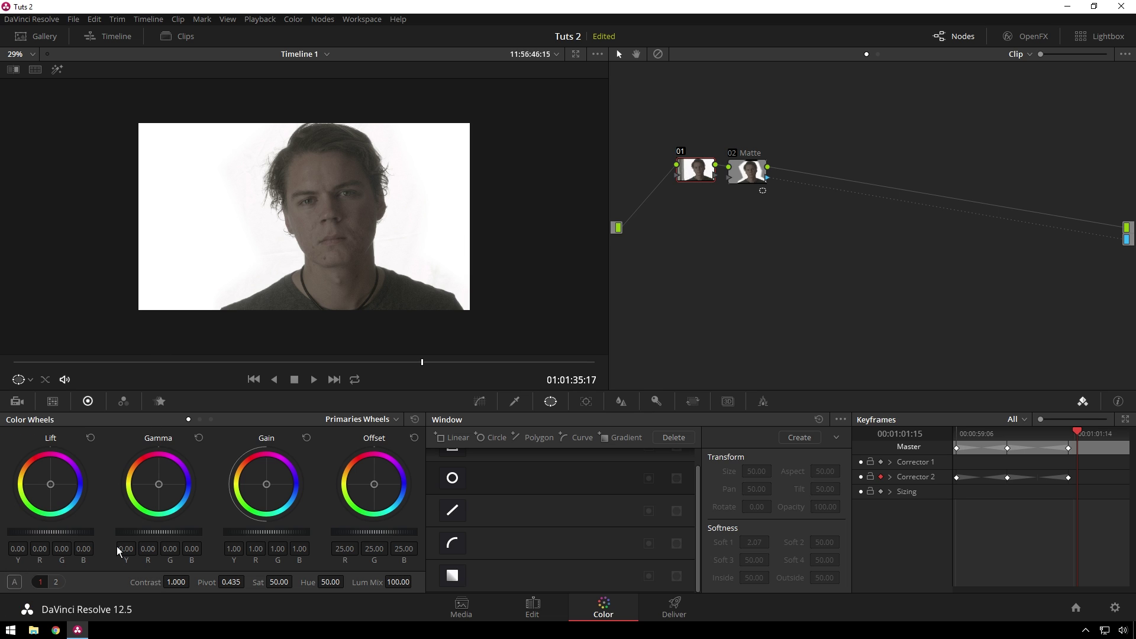
pyautogui.scroll(-3)
pyautogui.scroll(3)
pyautogui.scroll(-3)
pyautogui.scroll(3)
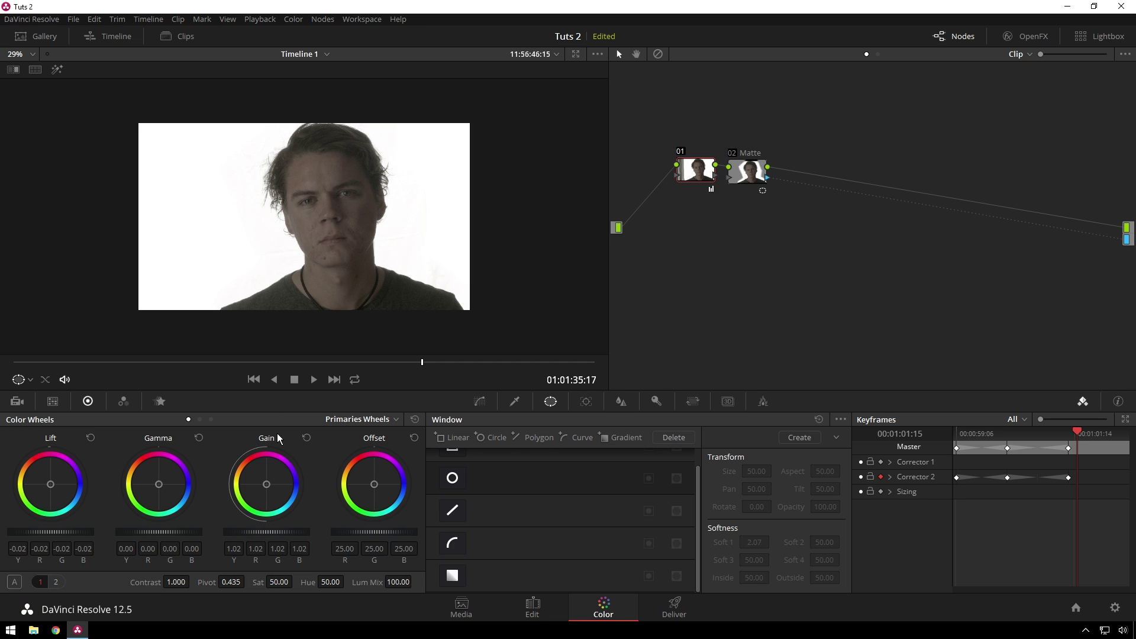
pyautogui.click(285, 538)
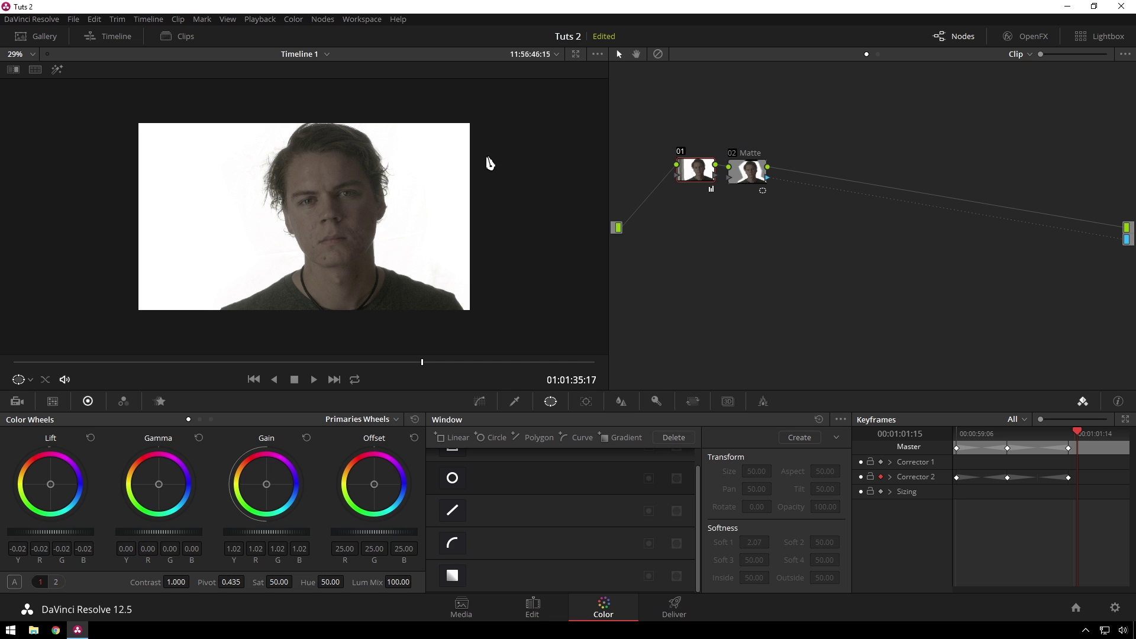
# In the Lum Vs Sat curve, hold upper-midtone saturation and pull the highlight end down
pyautogui.scroll(3)
pyautogui.click(487, 409)
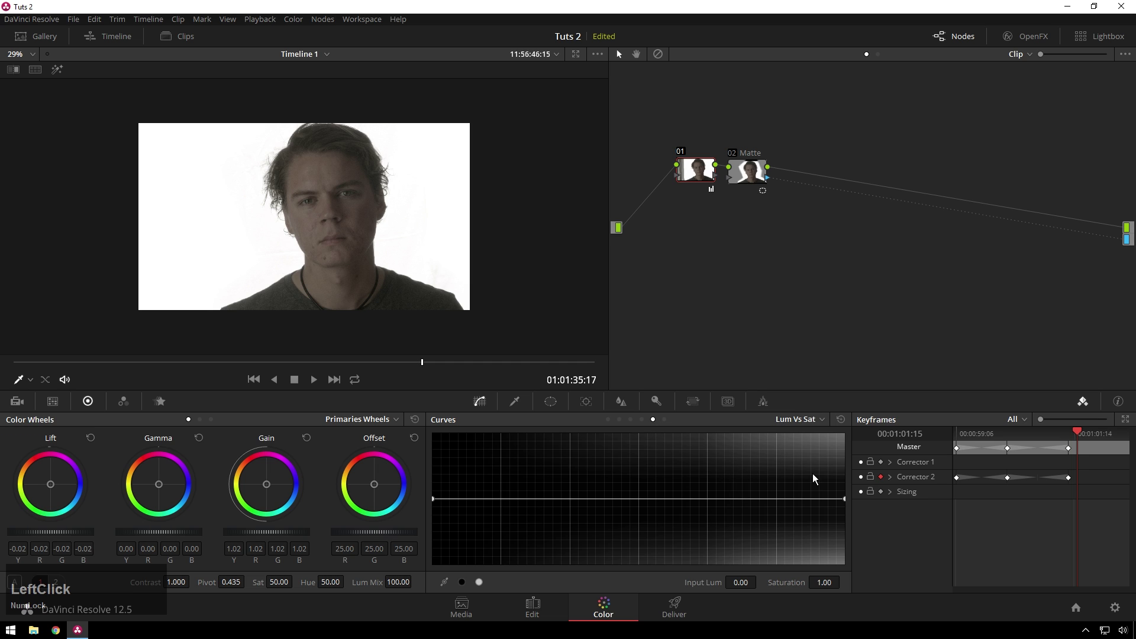
pyautogui.click(848, 503)
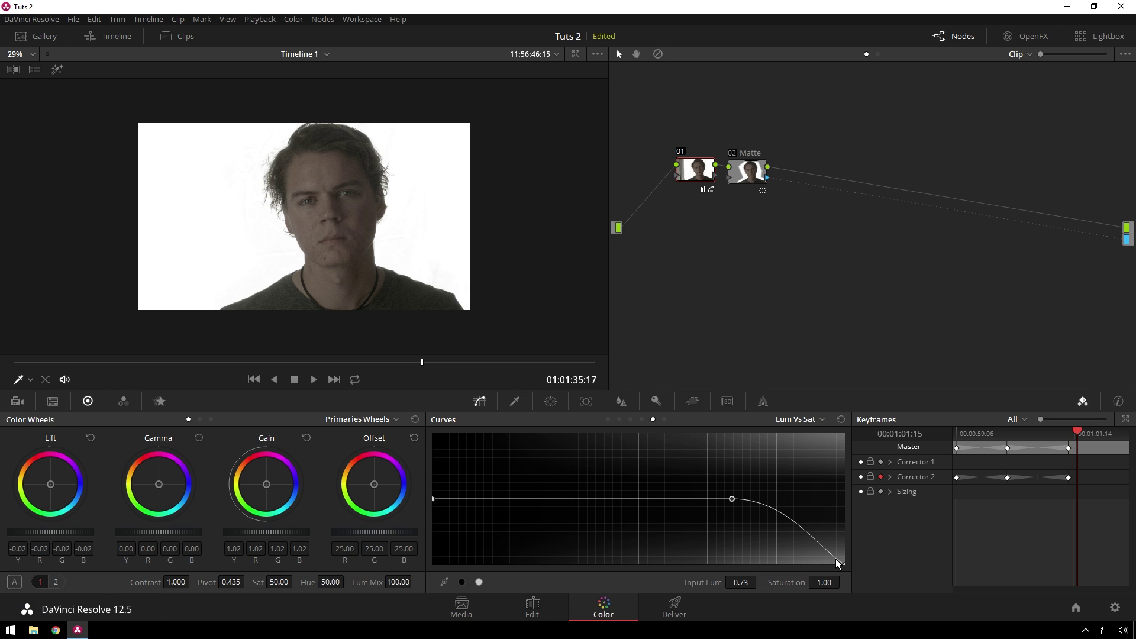
pyautogui.click(848, 572)
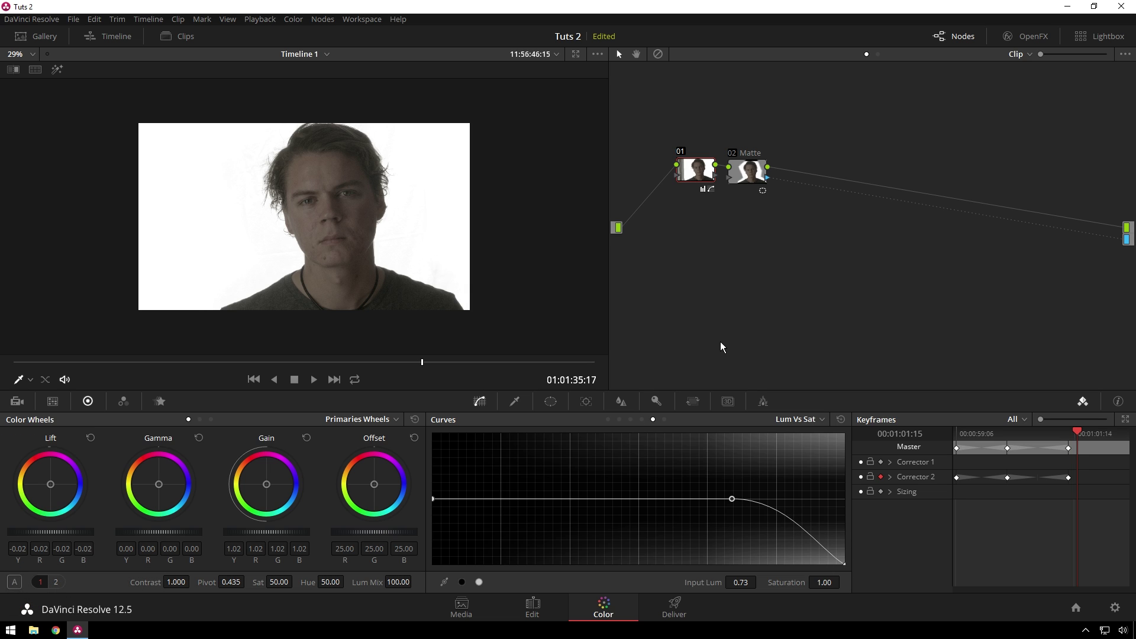
# Add a low-luminance point and lift it to boost darker-tone saturation
pyautogui.click(436, 502)
pyautogui.click(437, 508)
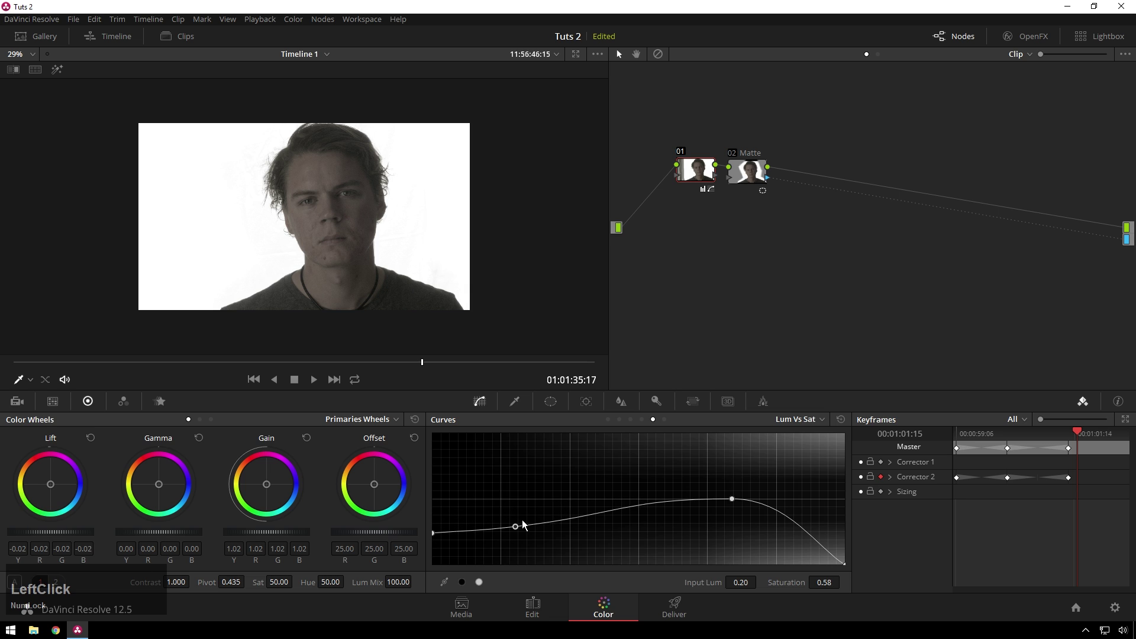